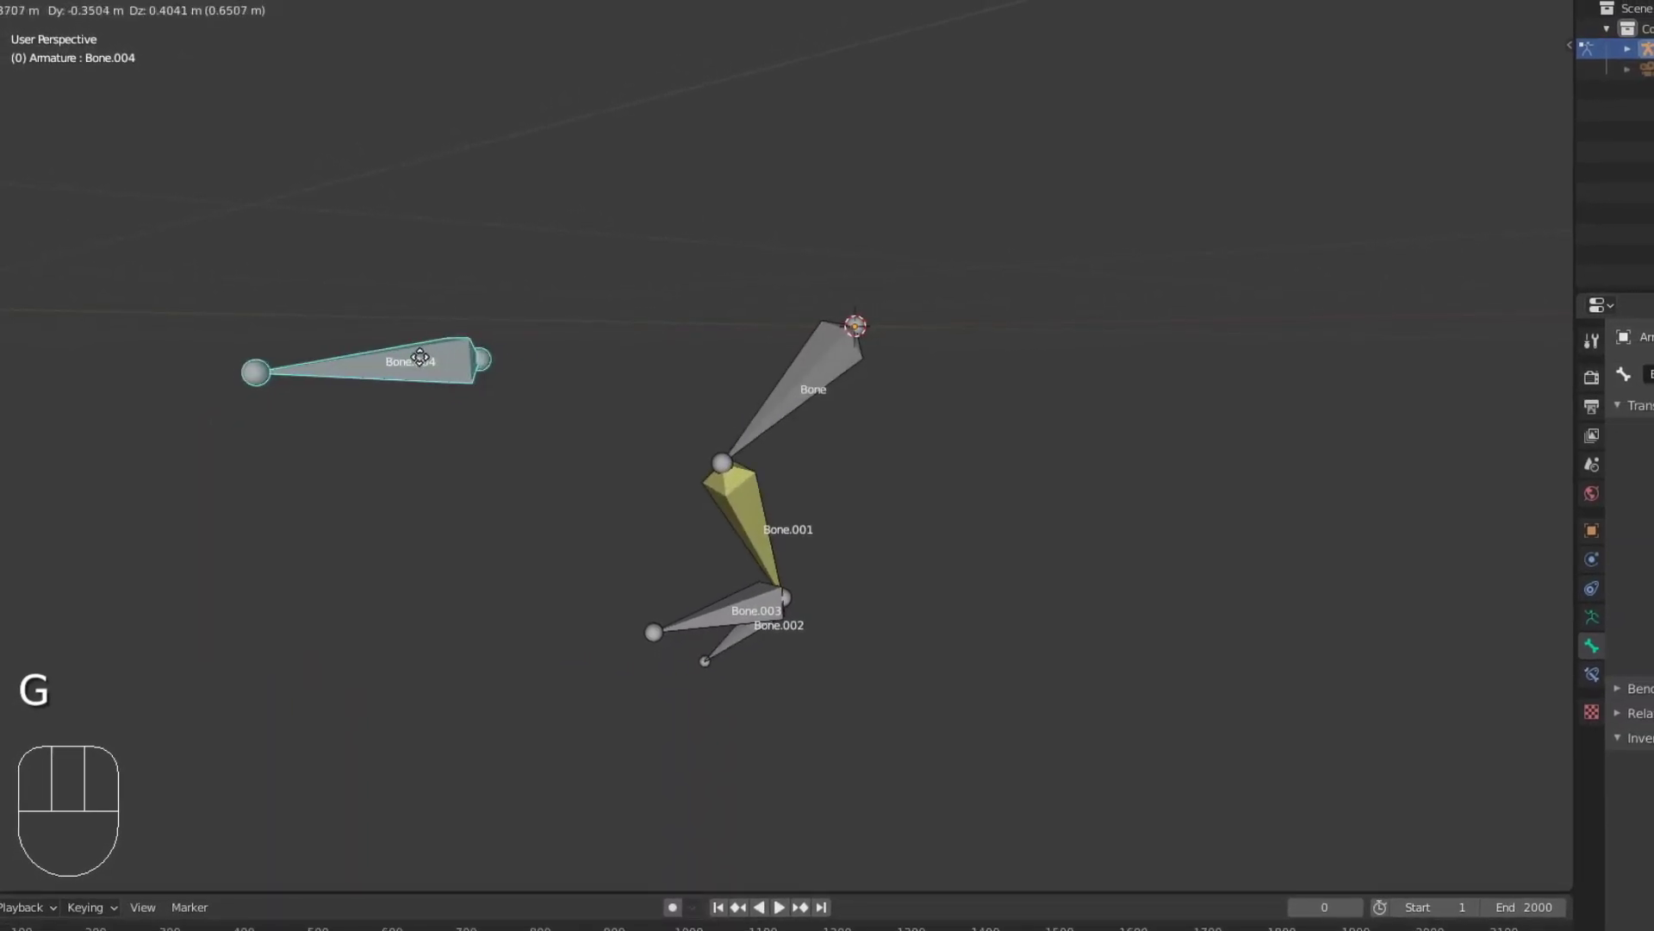
Add an armature and flip its bone 180° on X so it hangs downward in the Right side view.
click(710, 603)
key(g)
drag(739, 485, 754, 506)
key(n)
key(KP_3)
key(shift+a)
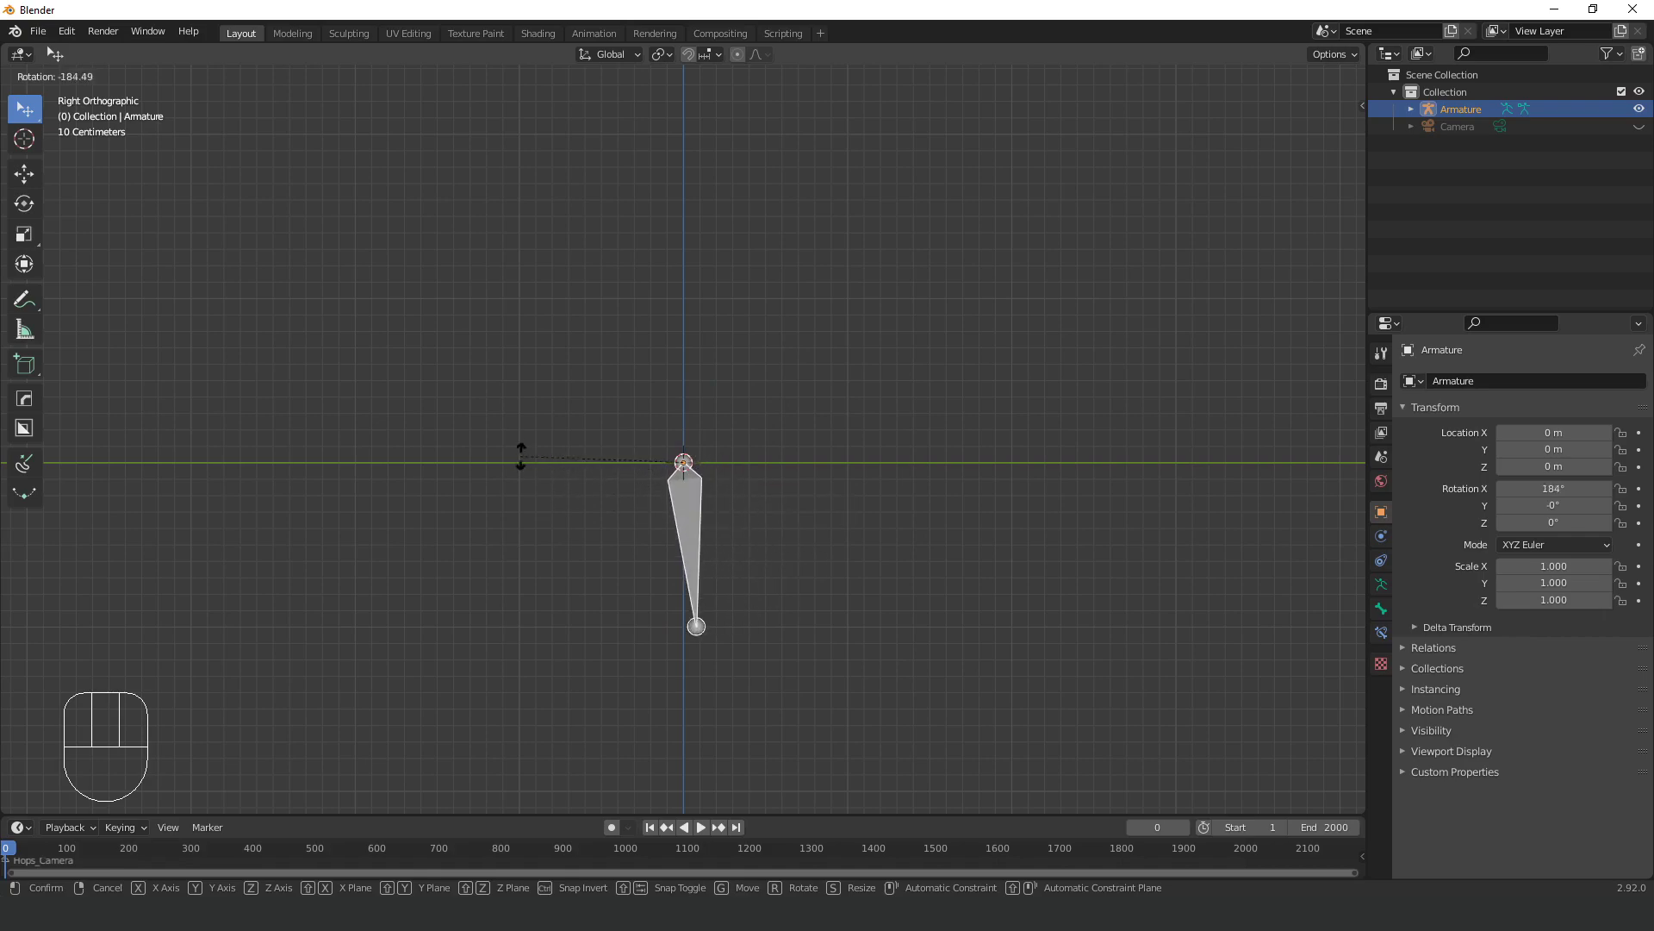
In Edit Mode, extrude a shin bone and then a foot bone from the thigh.
key(Tab)
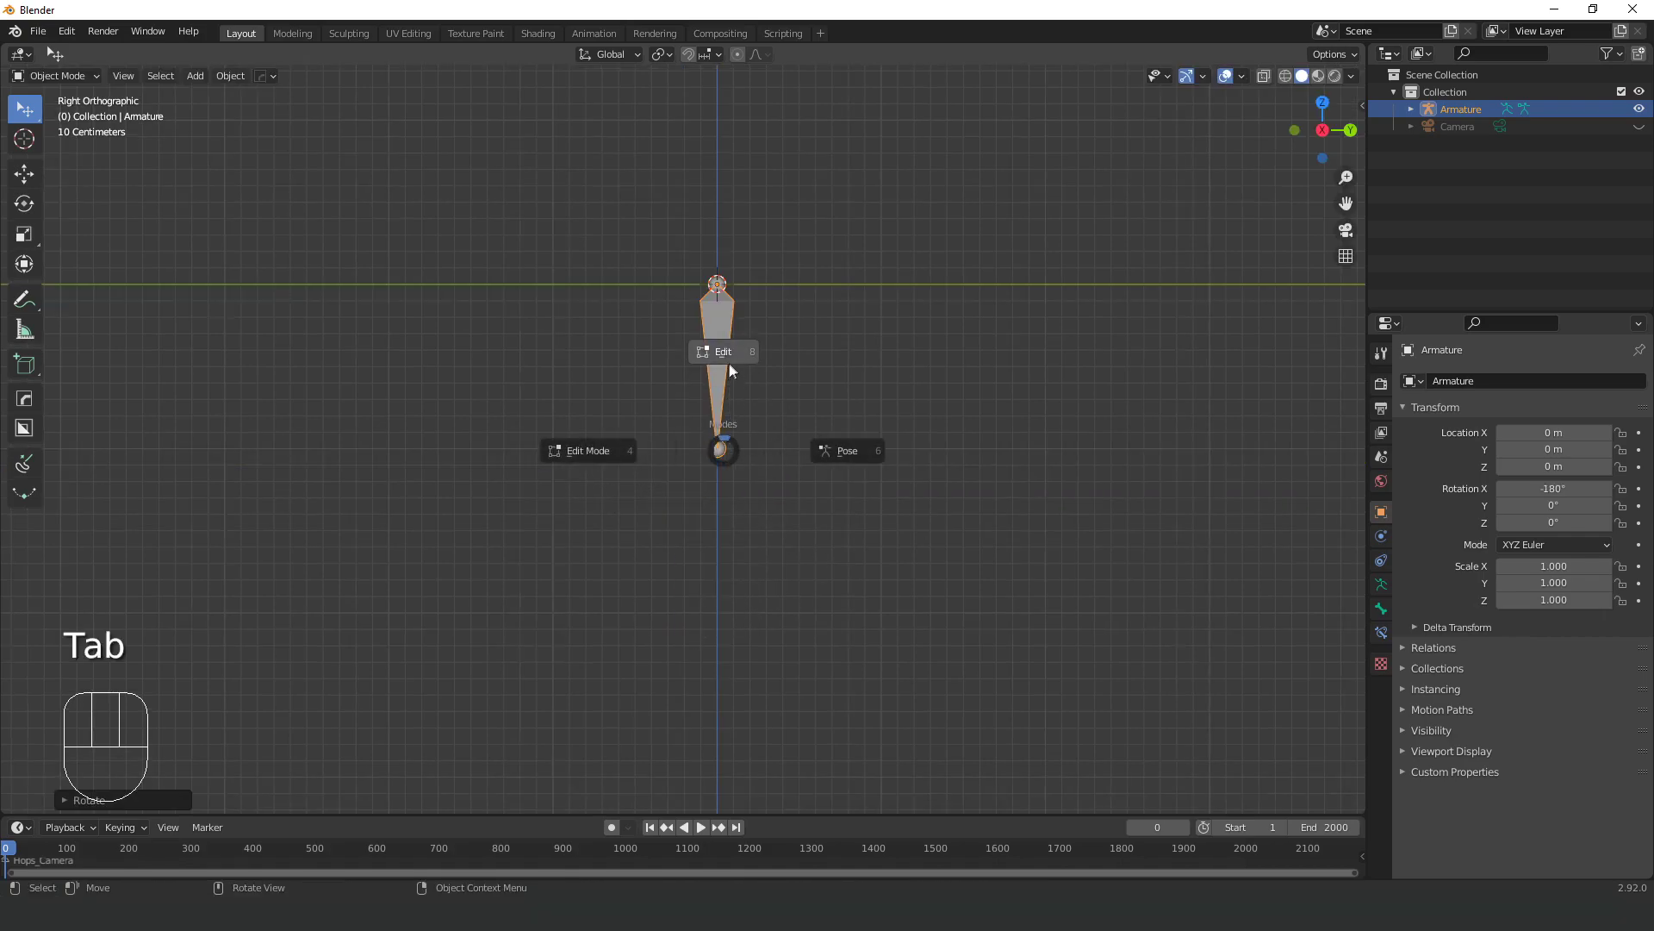
key(e)
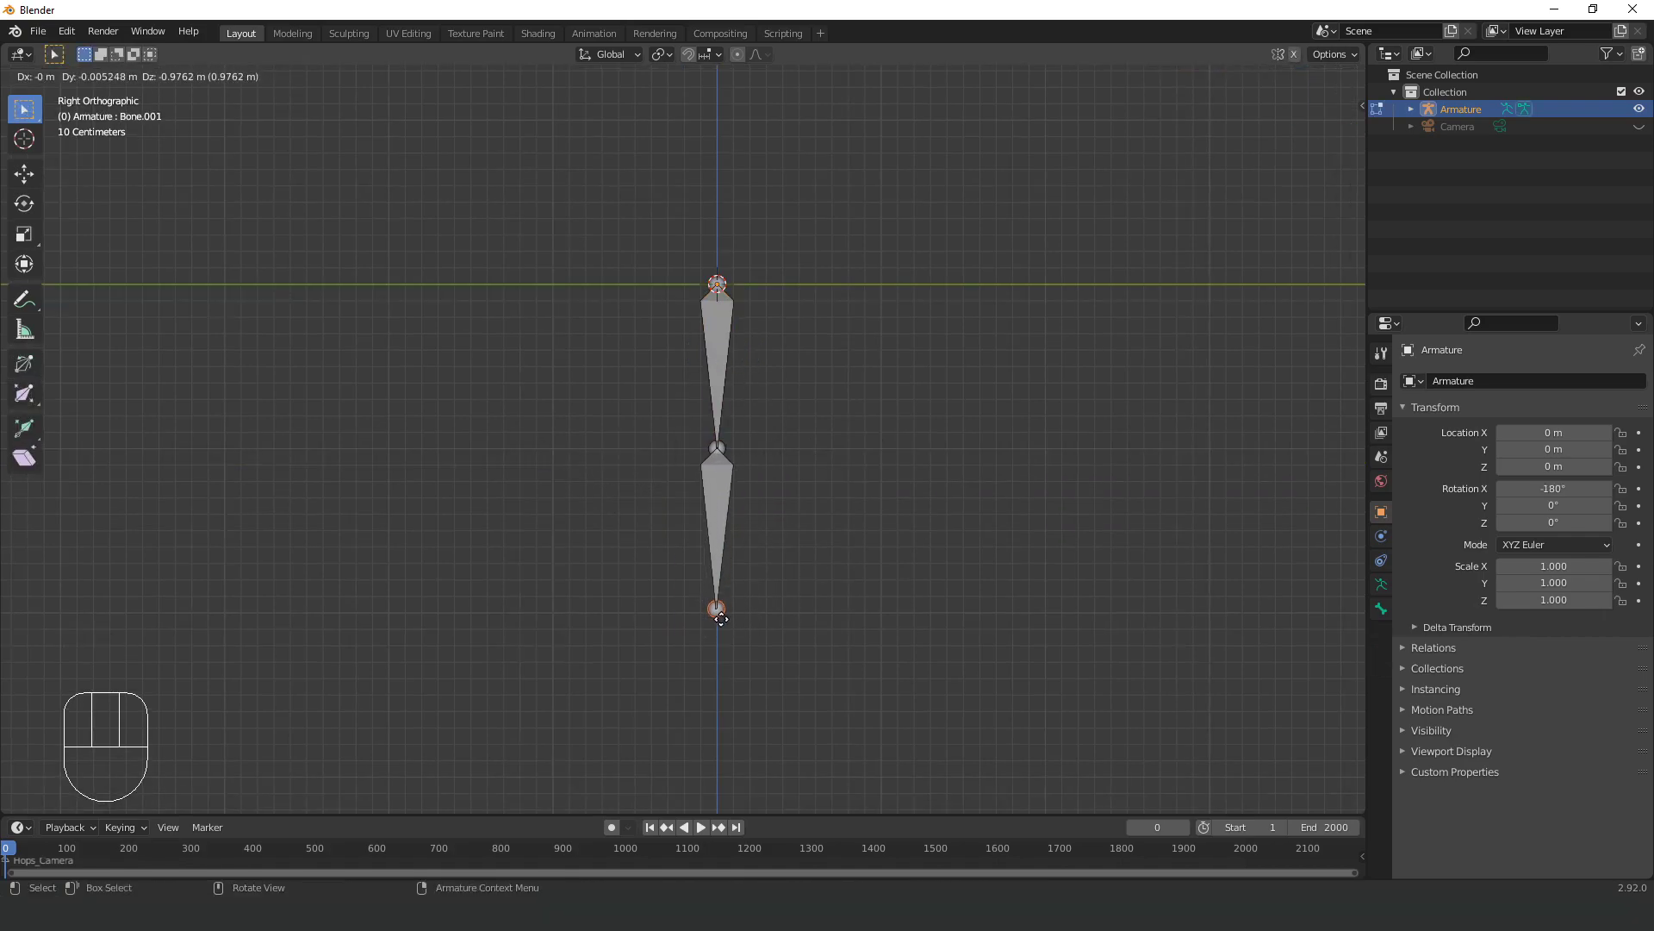
key(e)
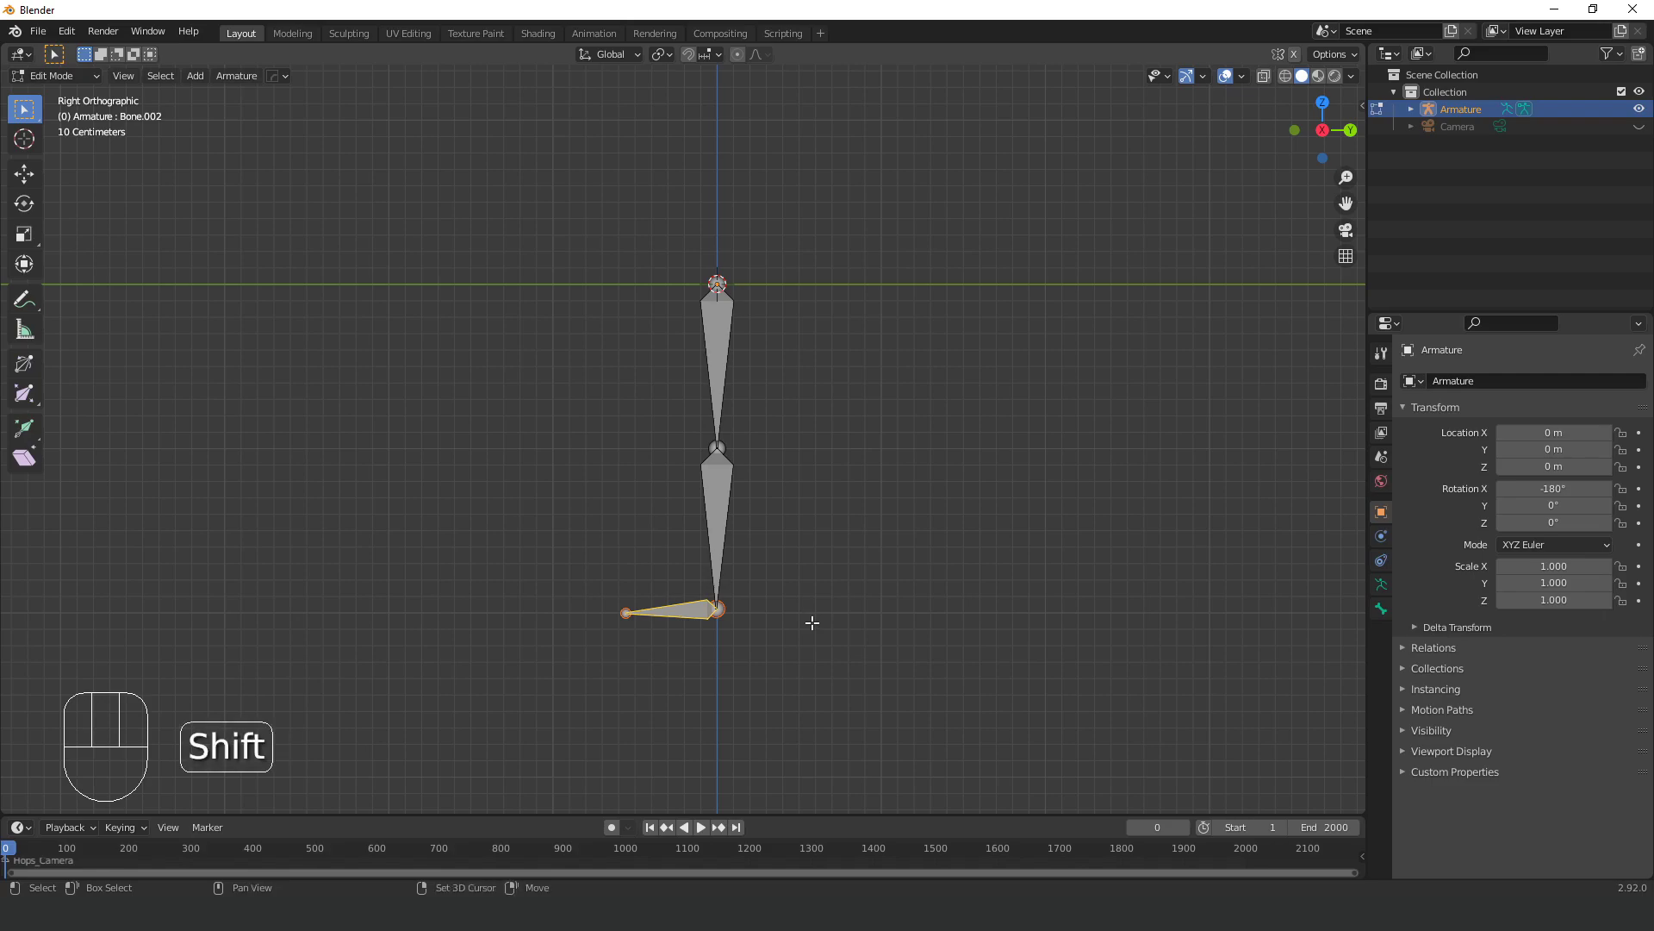
Duplicate and lengthen the foot bone, then add a detached pole bone up-left of the knee.
key(shift+d)
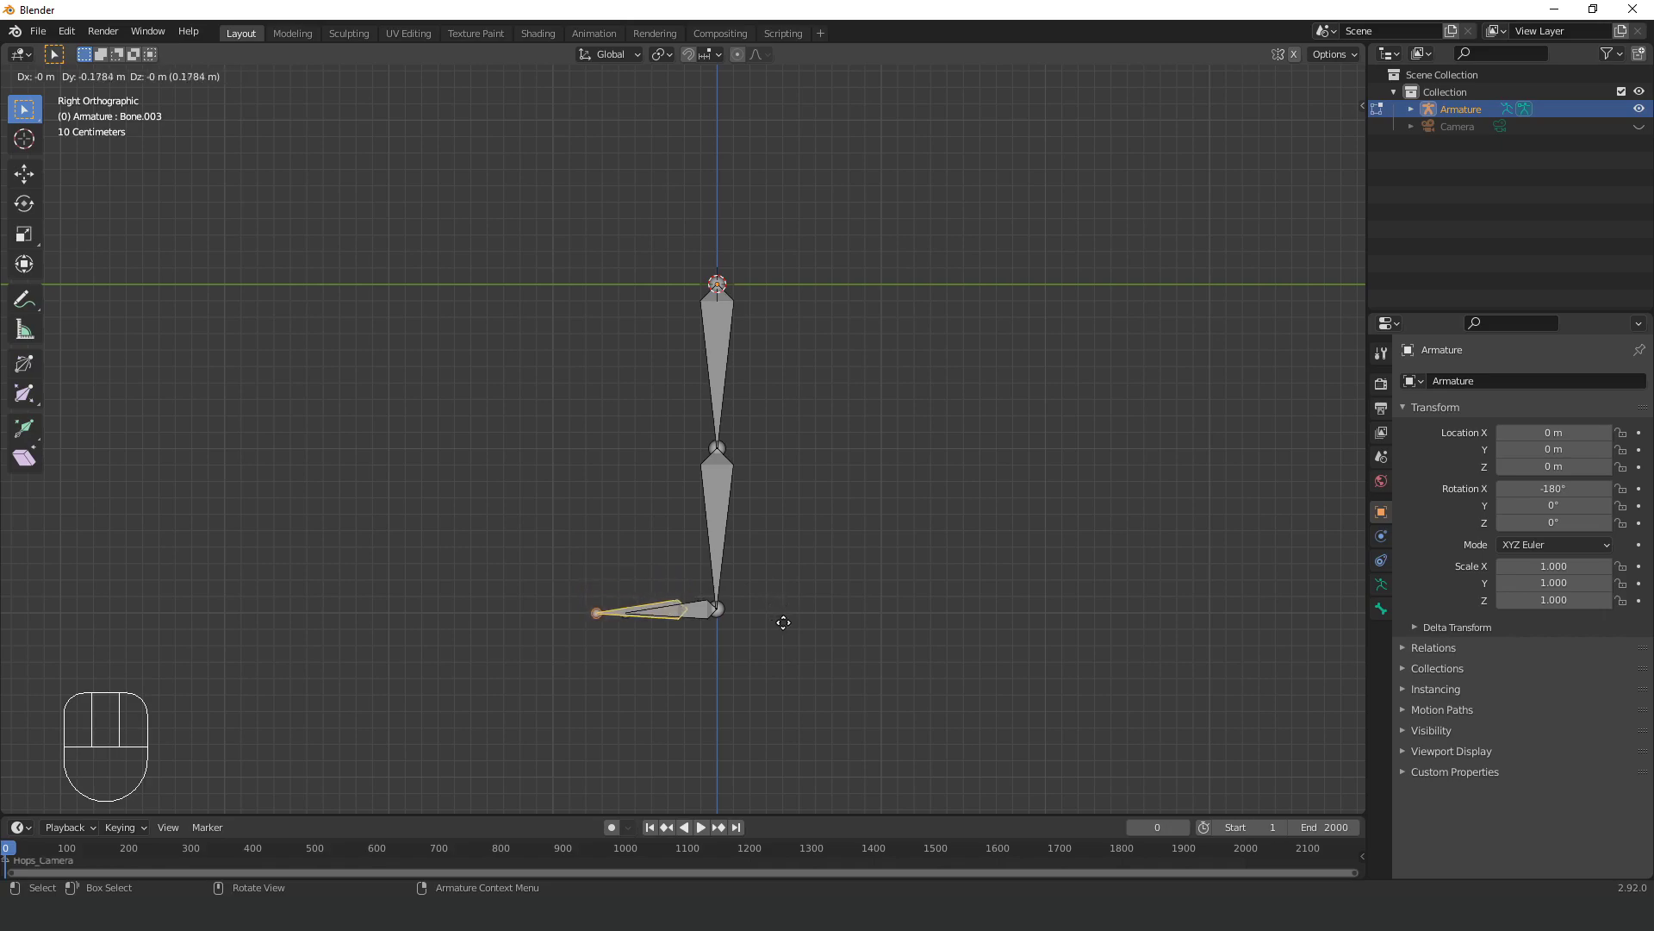
key(s)
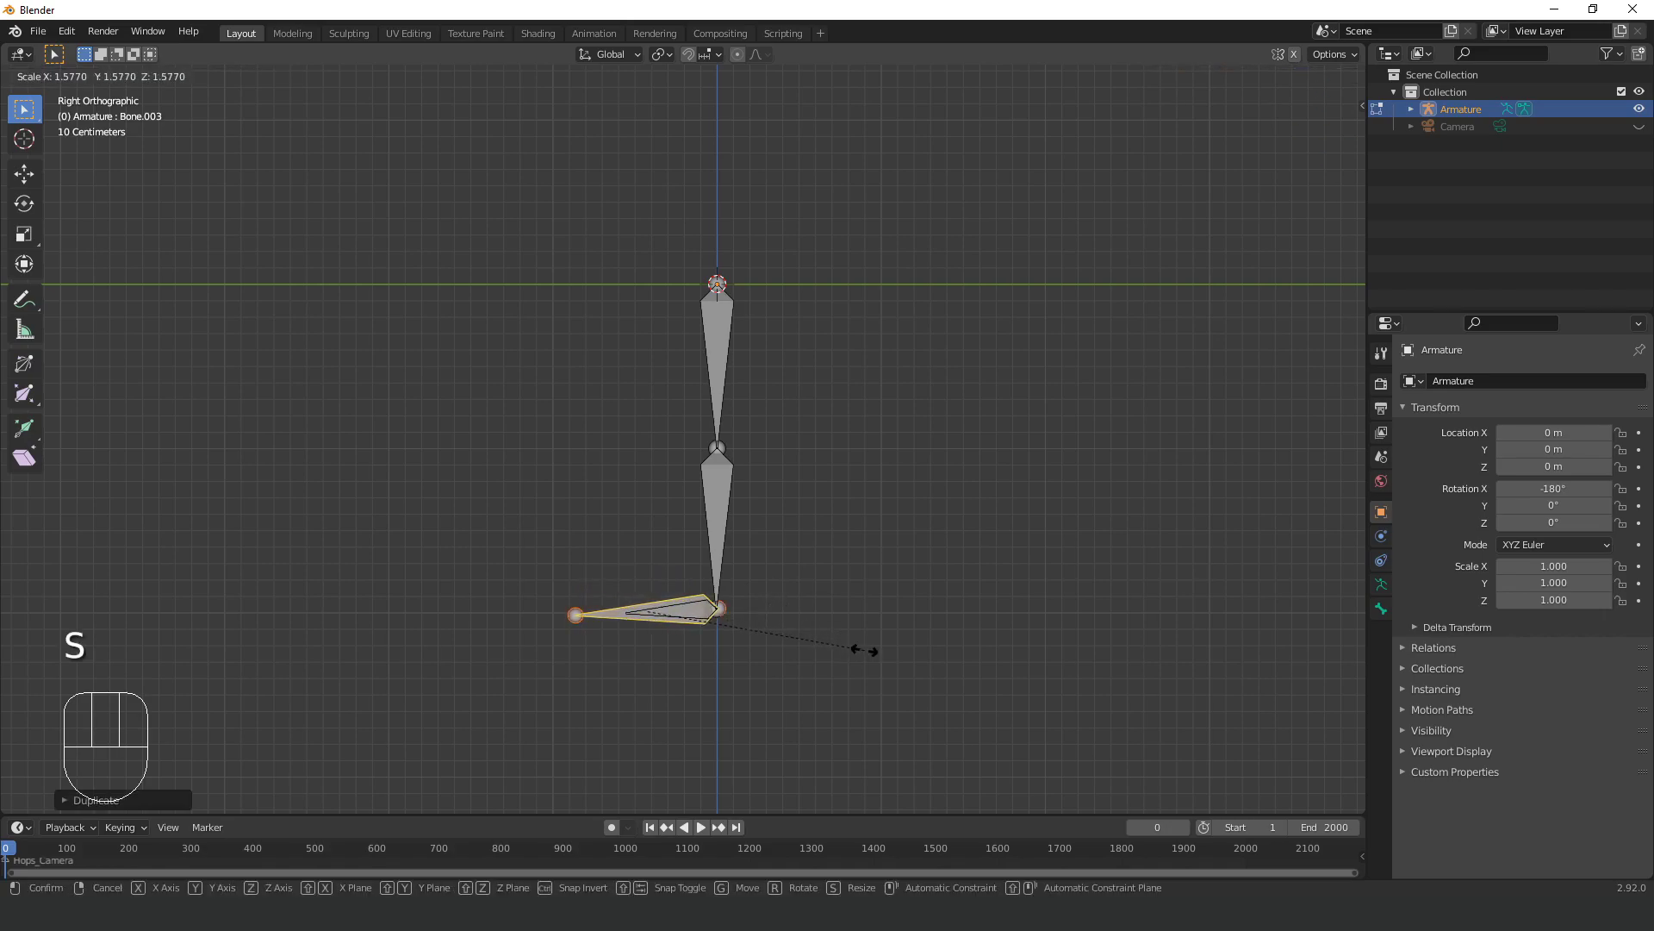
key(s)
key(shift+d)
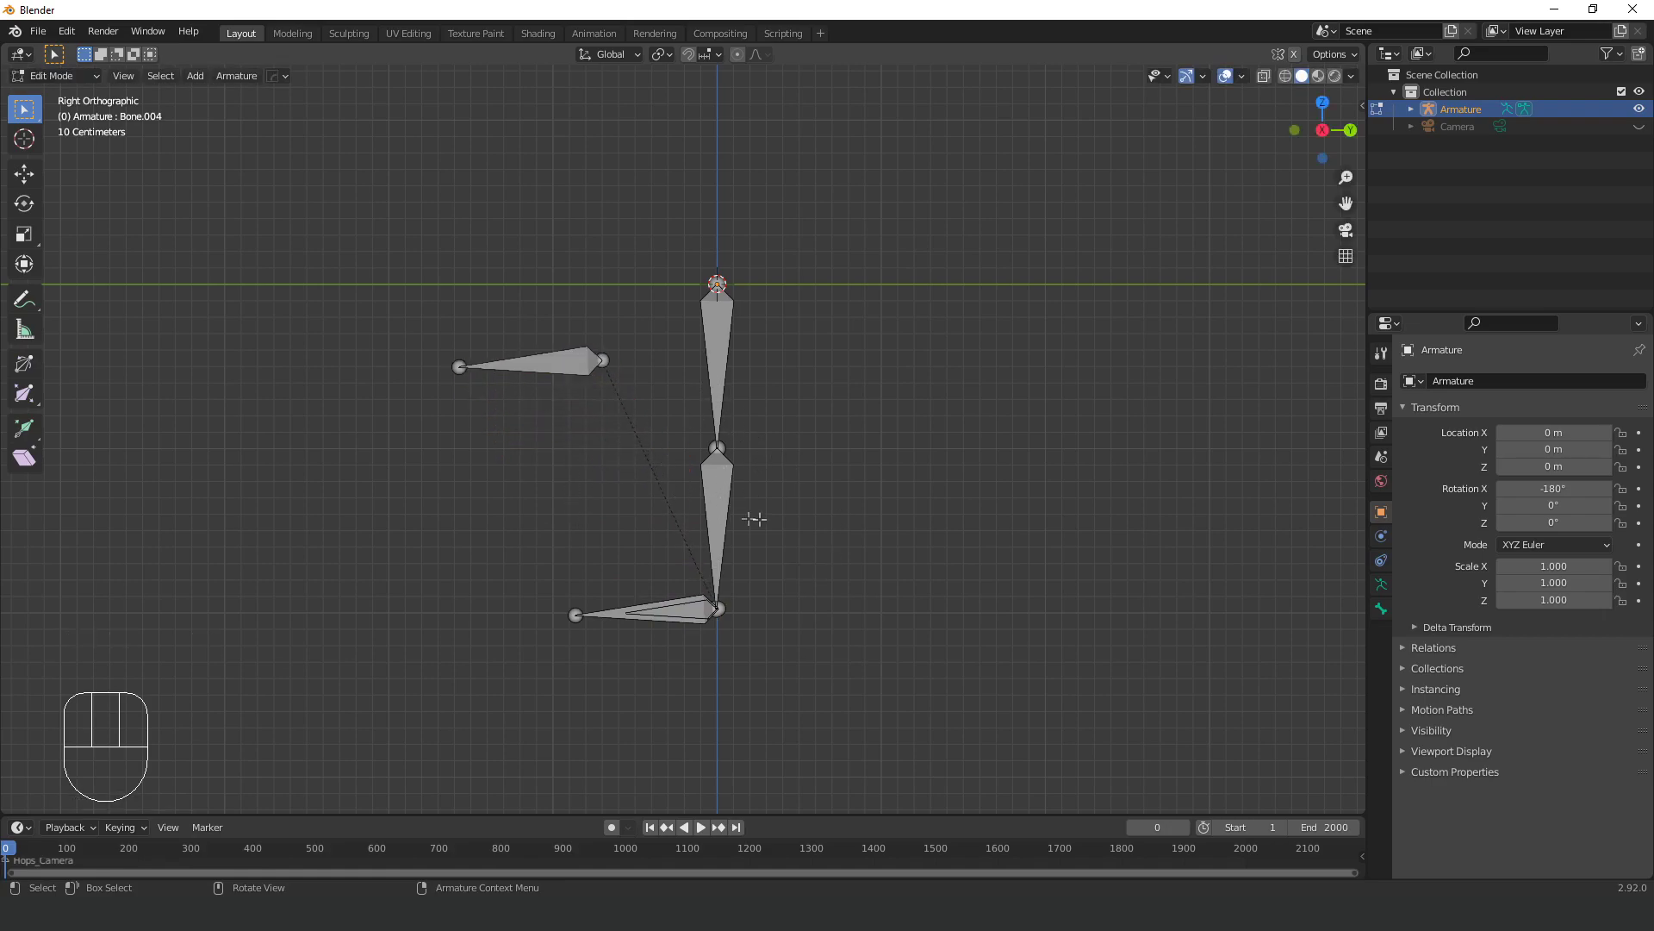
Enable Names under the armature's Viewport Display so every bone is labelled.
click(1387, 543)
click(1385, 568)
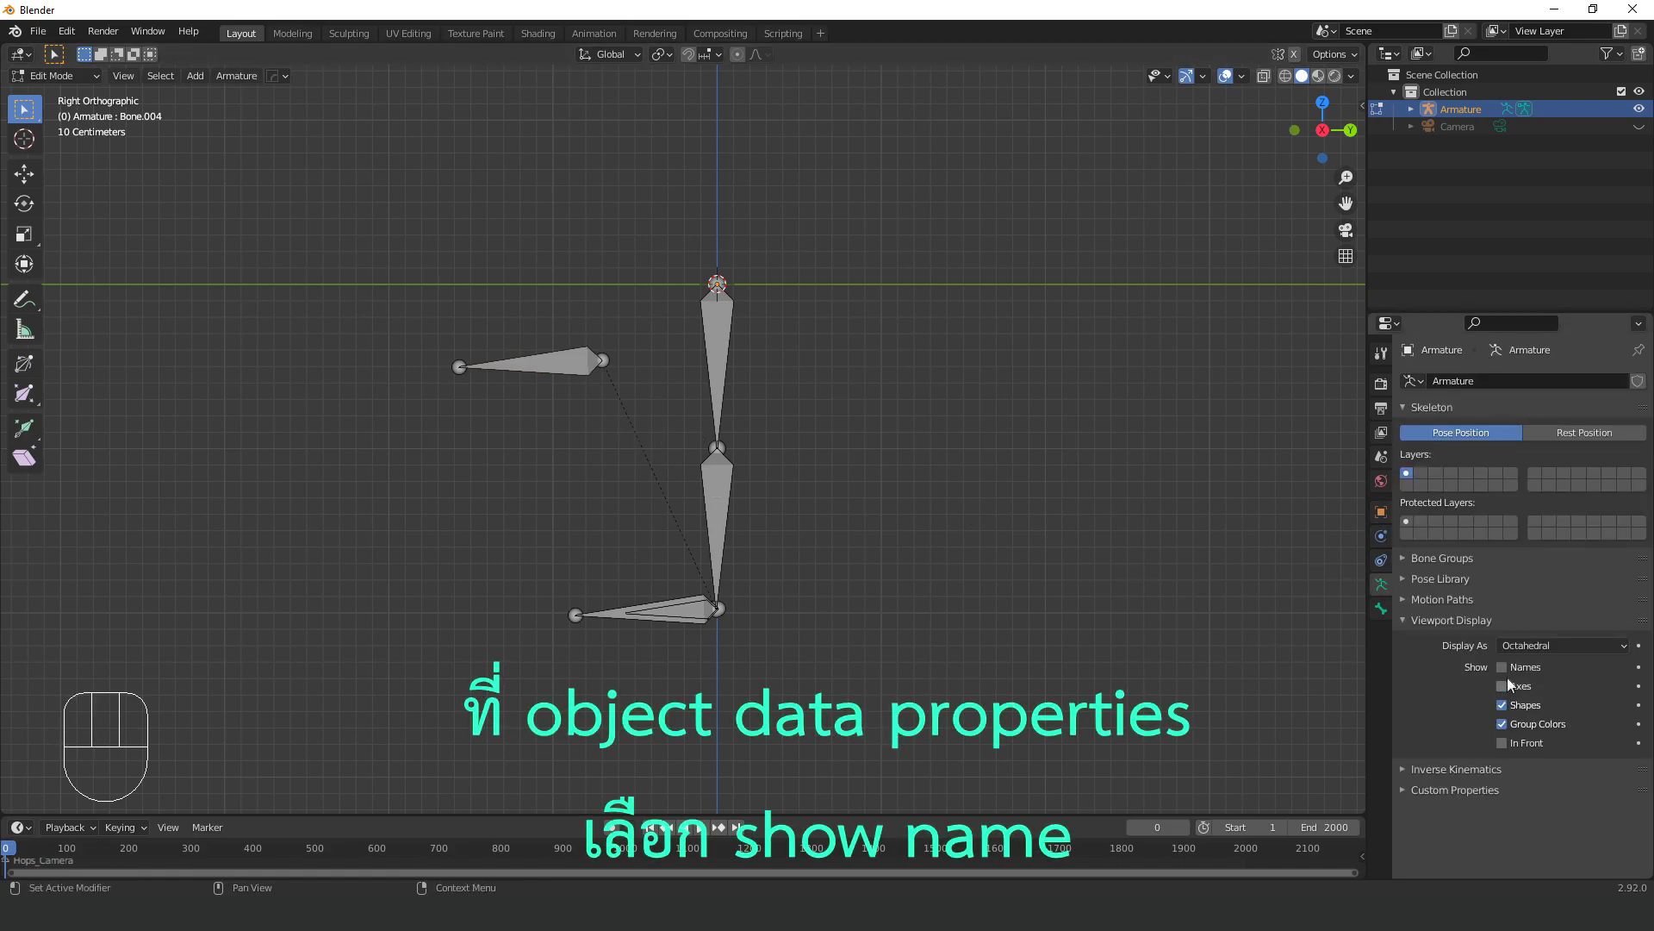
click(1505, 671)
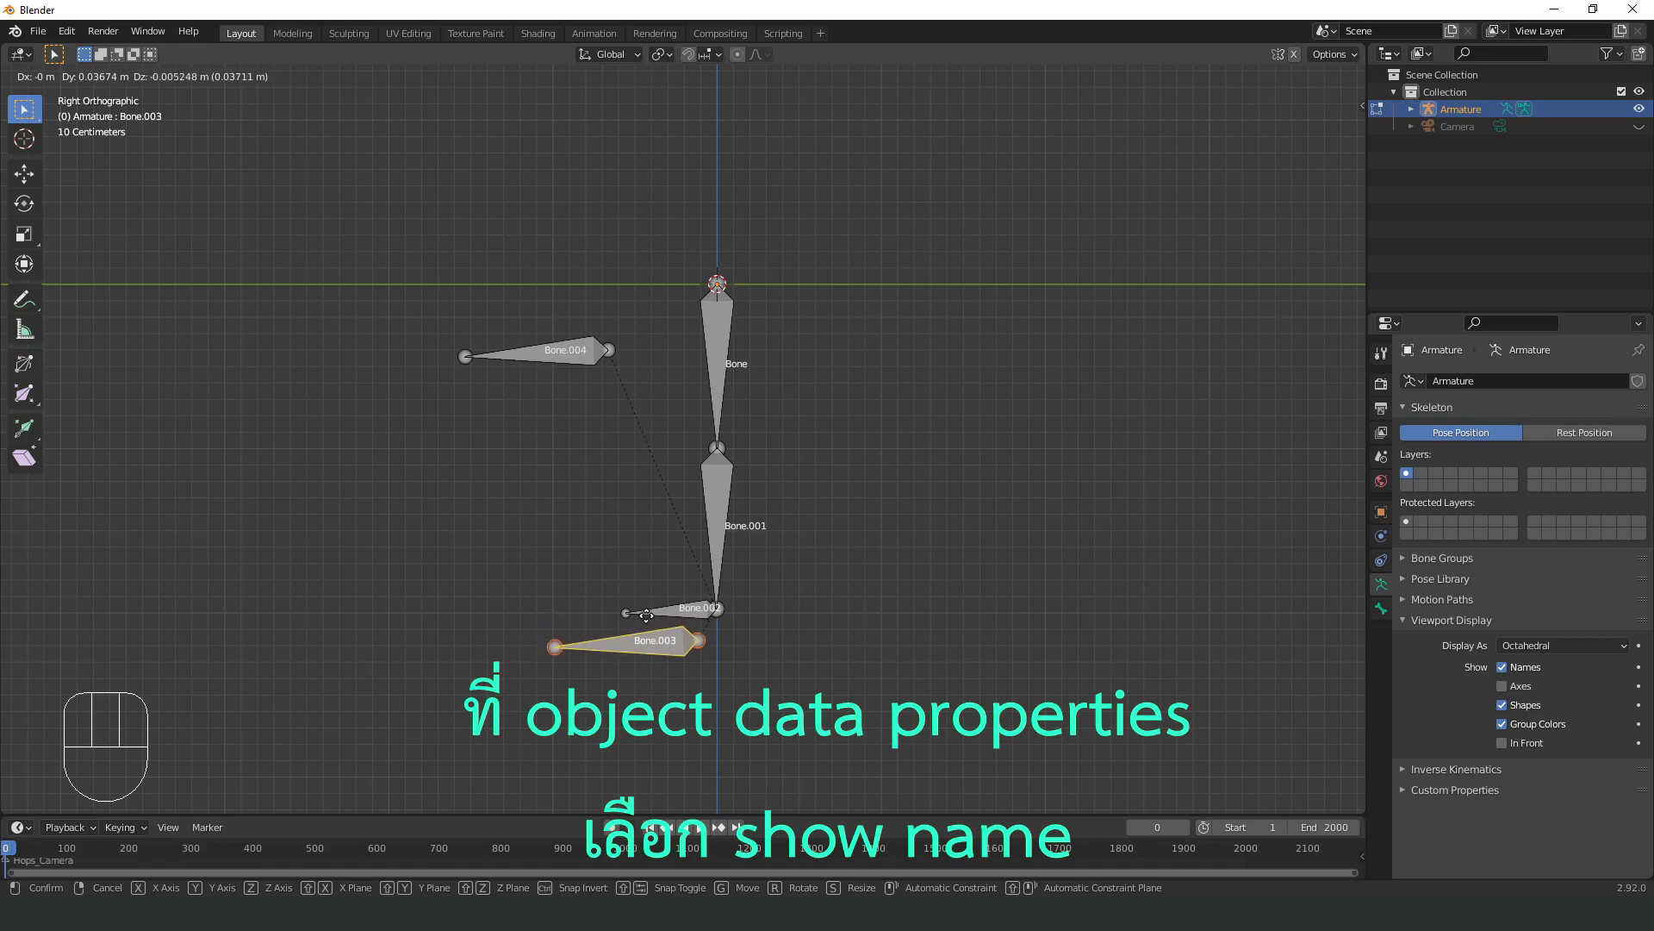
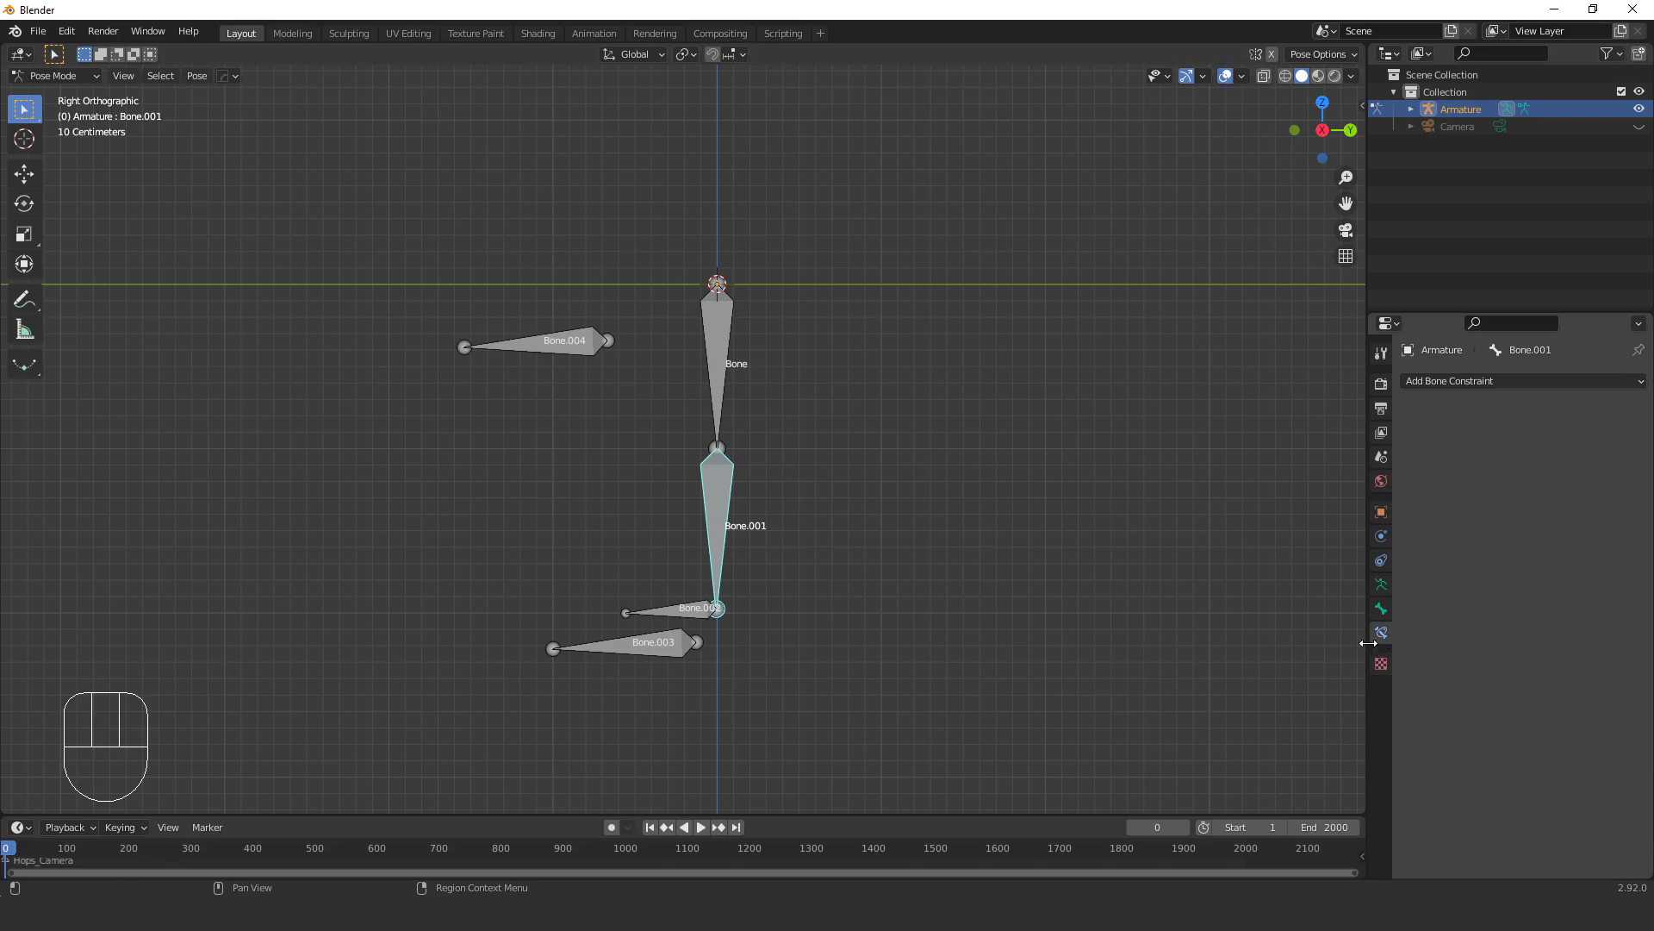
Add an Inverse Kinematics bone constraint to Bone.001.
click(1389, 642)
drag(1460, 505, 1462, 479)
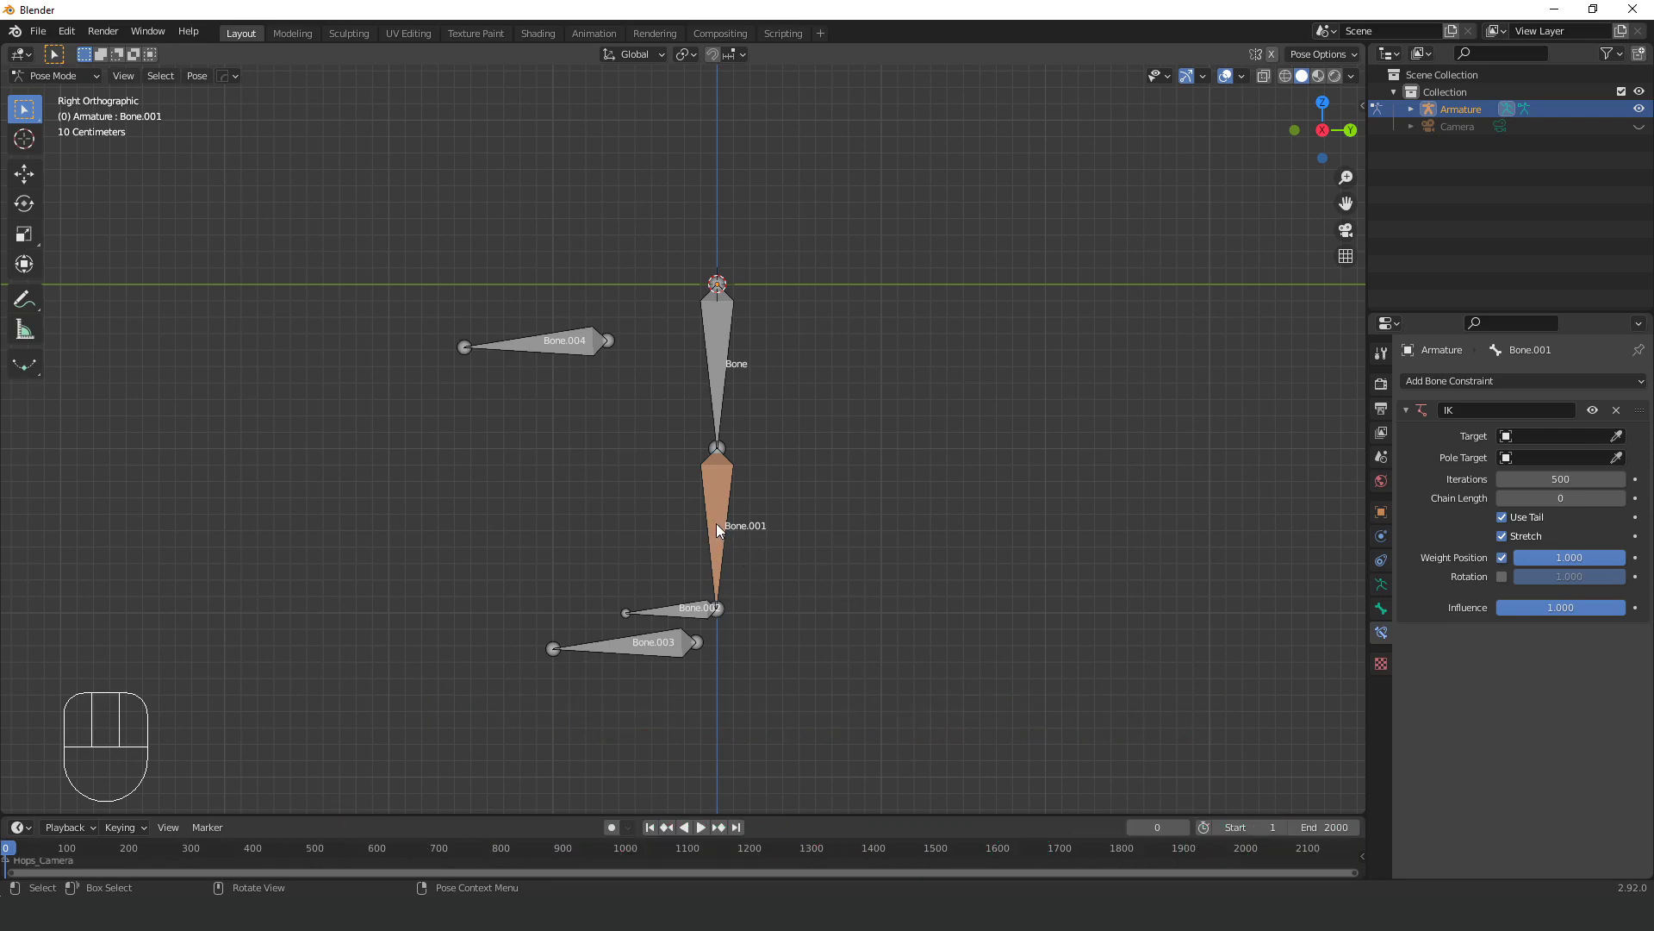
click(727, 522)
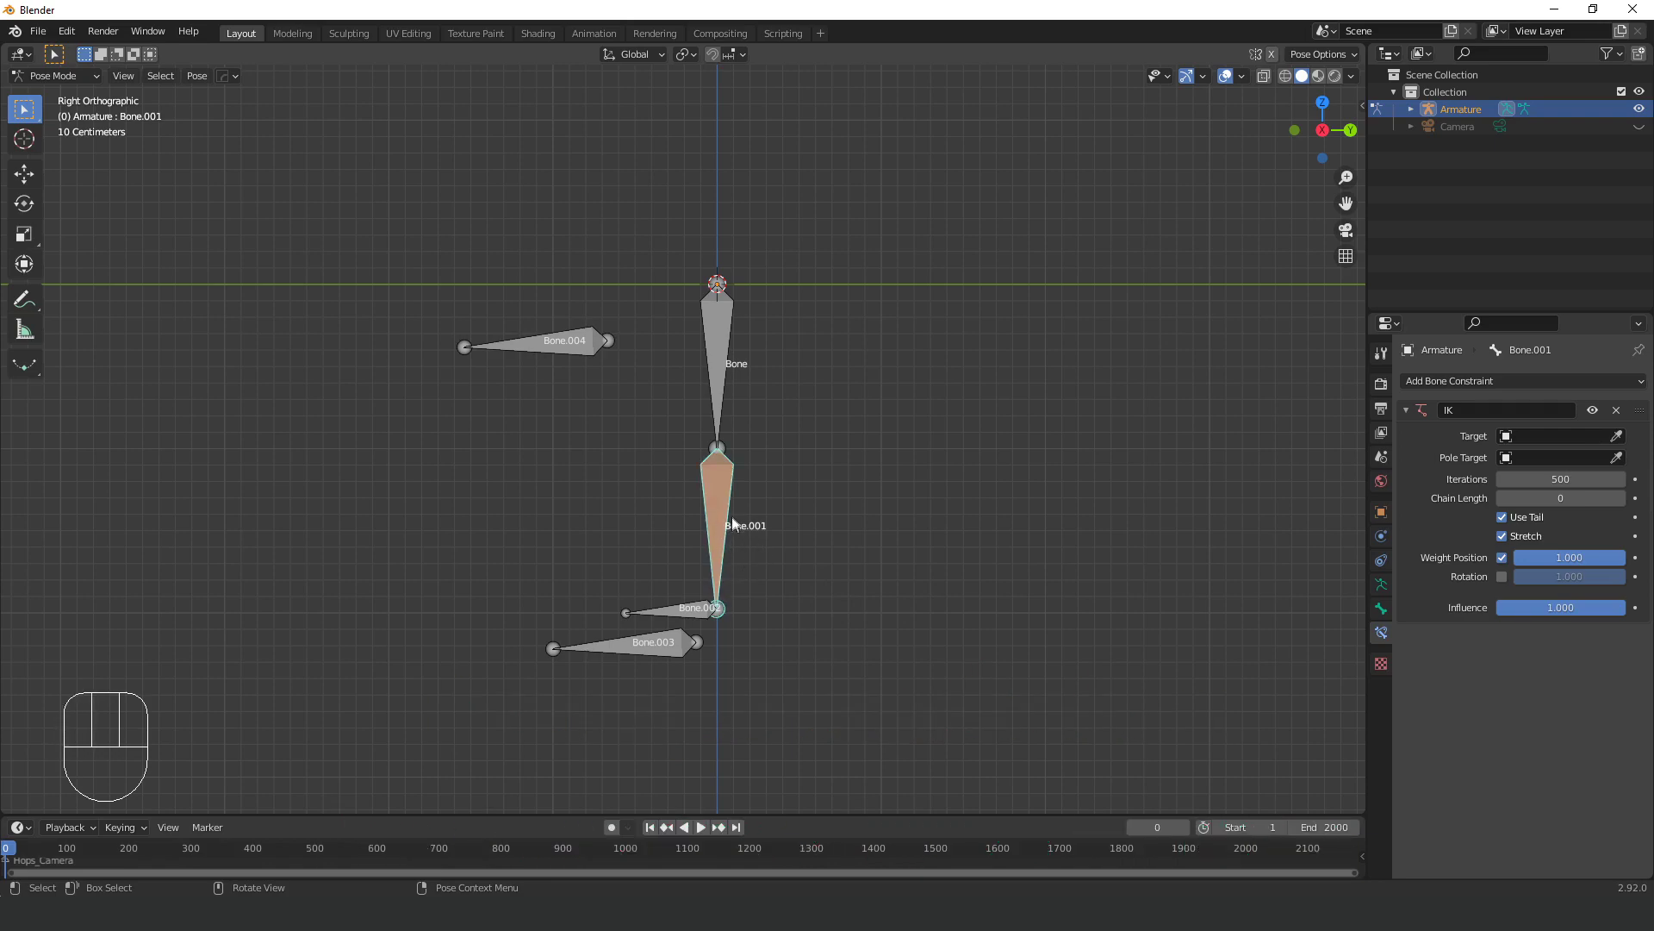
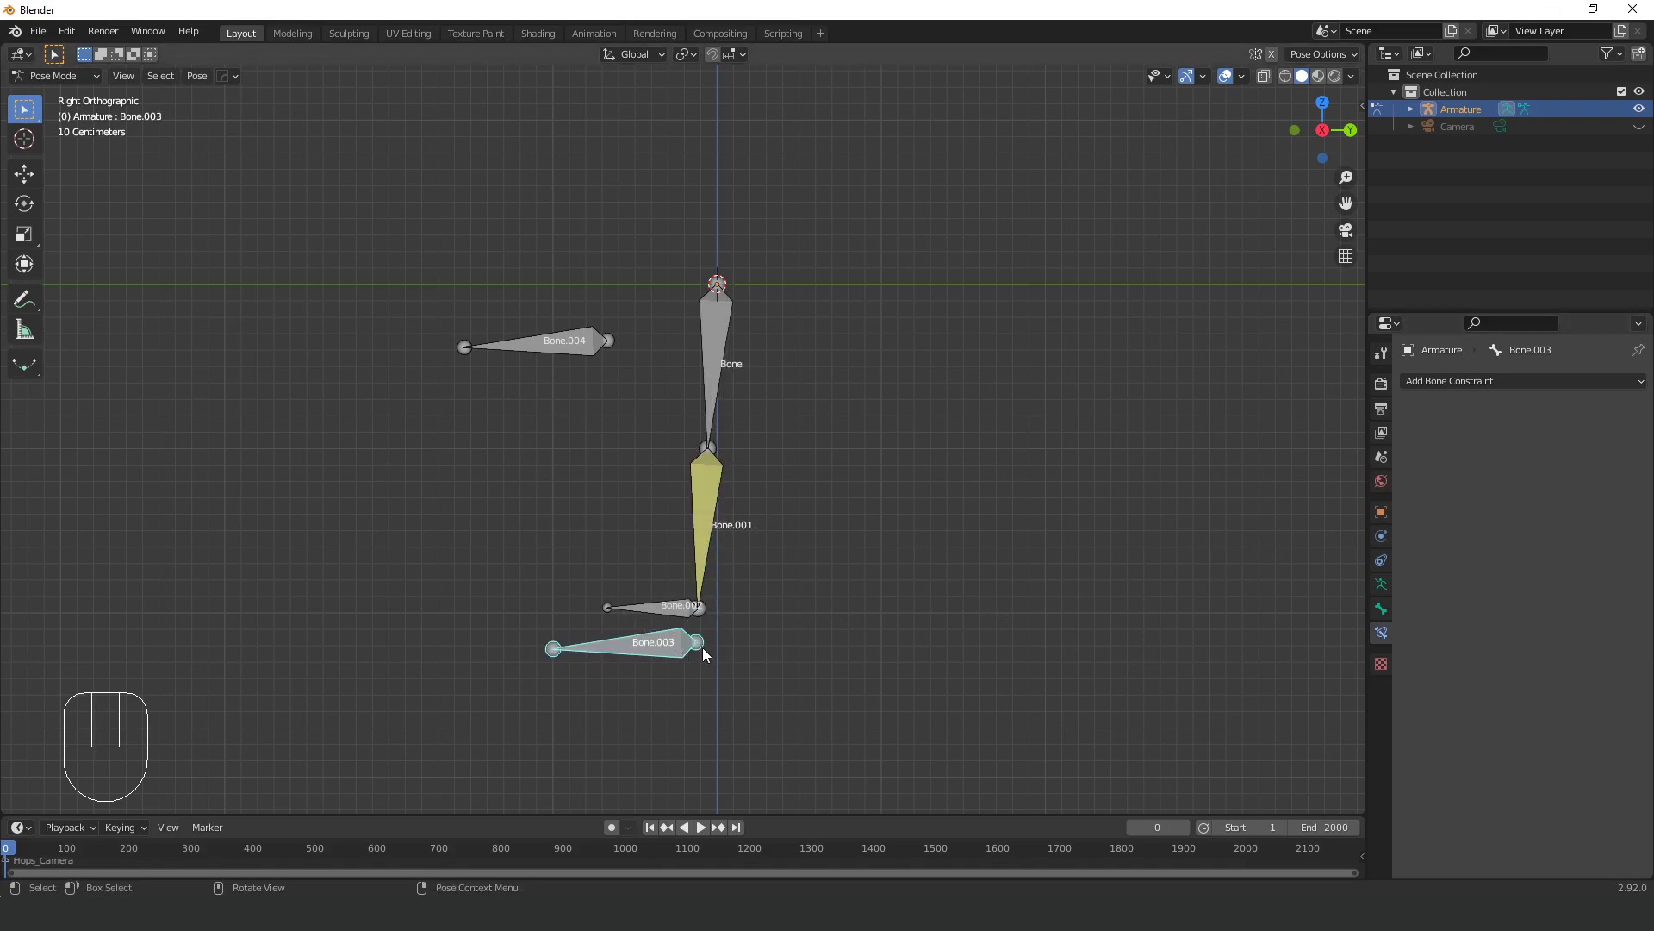
Move Bone.003 to test that the thigh and shin follow, then orbit around the leg.
key(g)
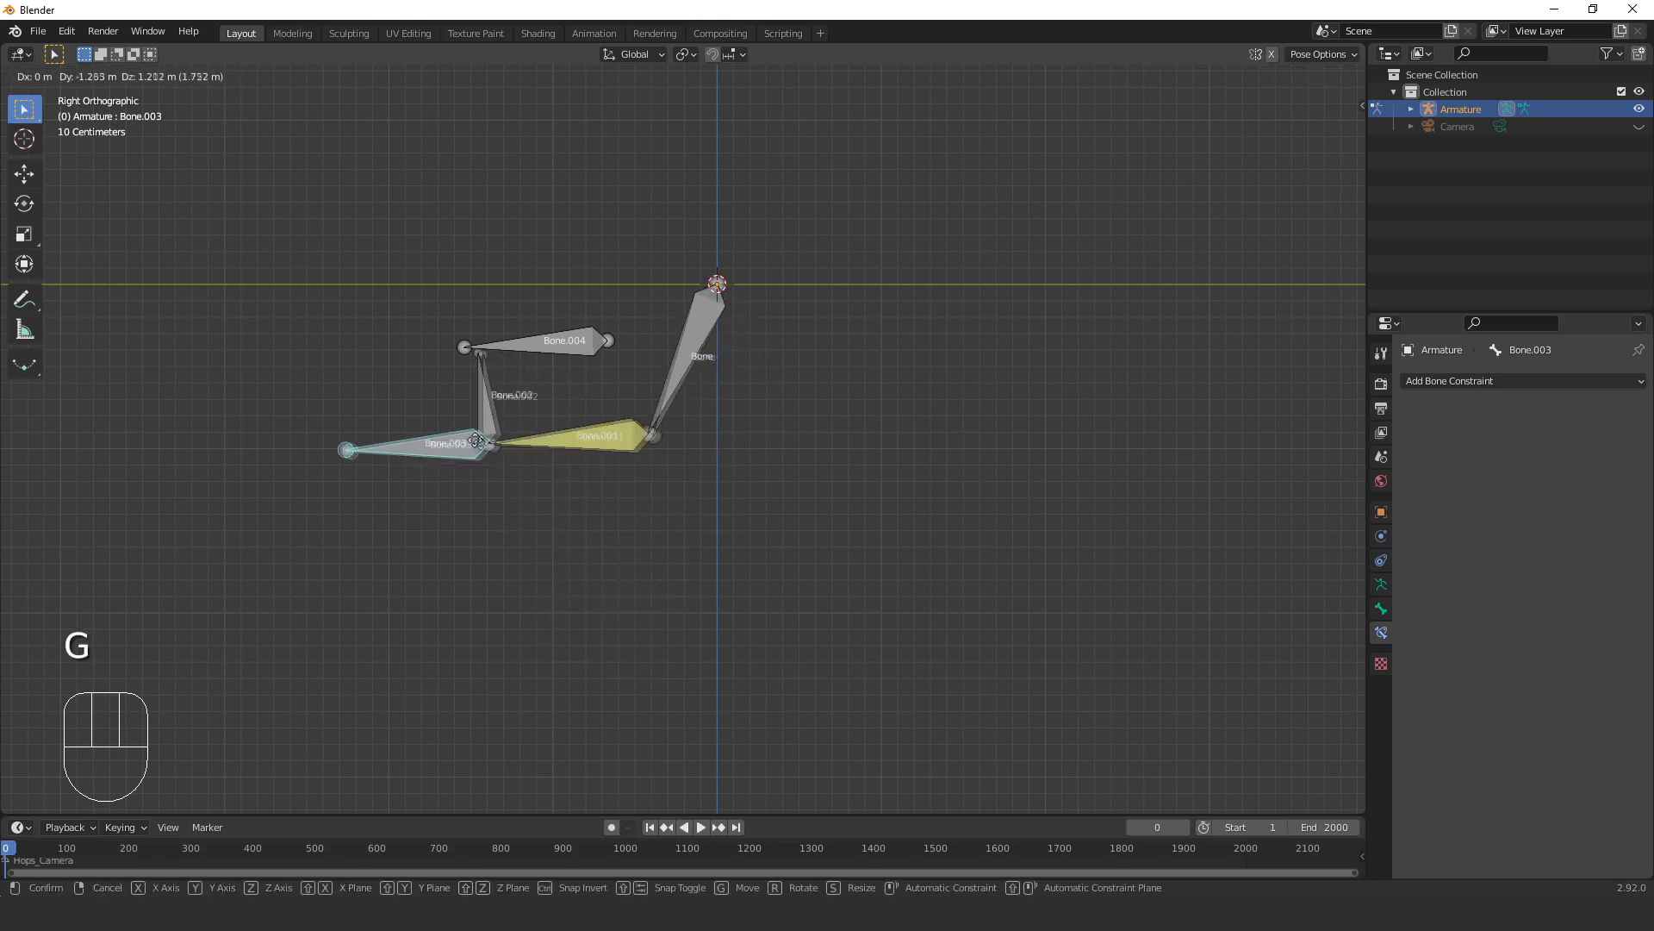
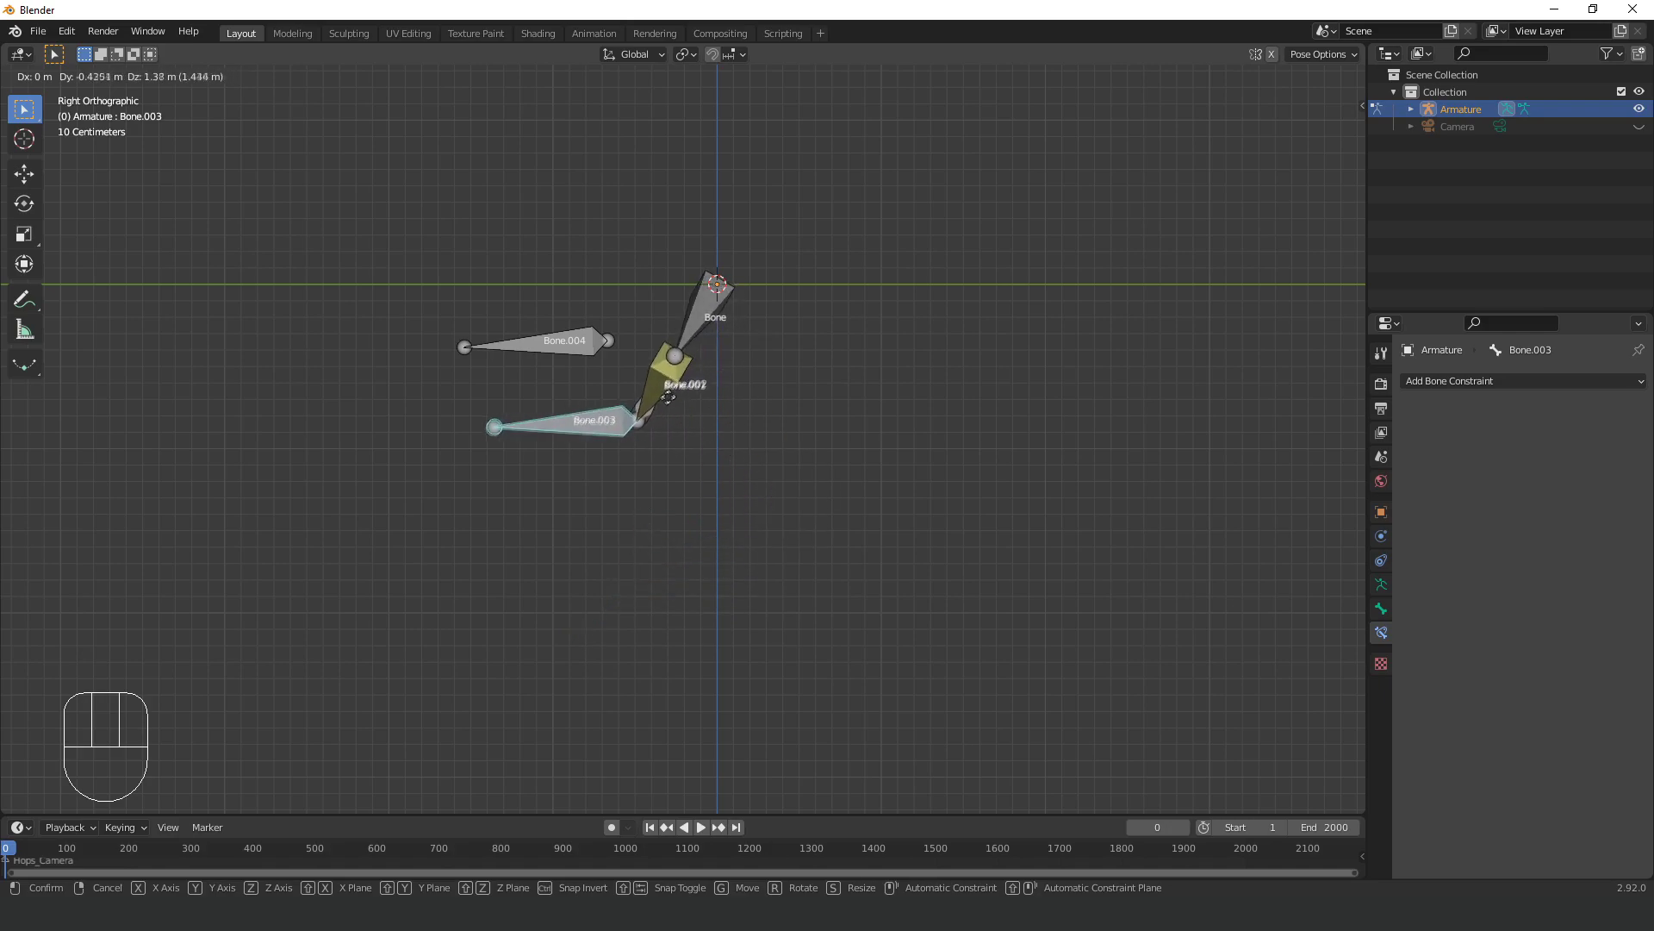
drag(674, 460, 661, 460)
Select Bone.001 and set its IK pole target to Bone.004, then inspect the shin.
click(731, 463)
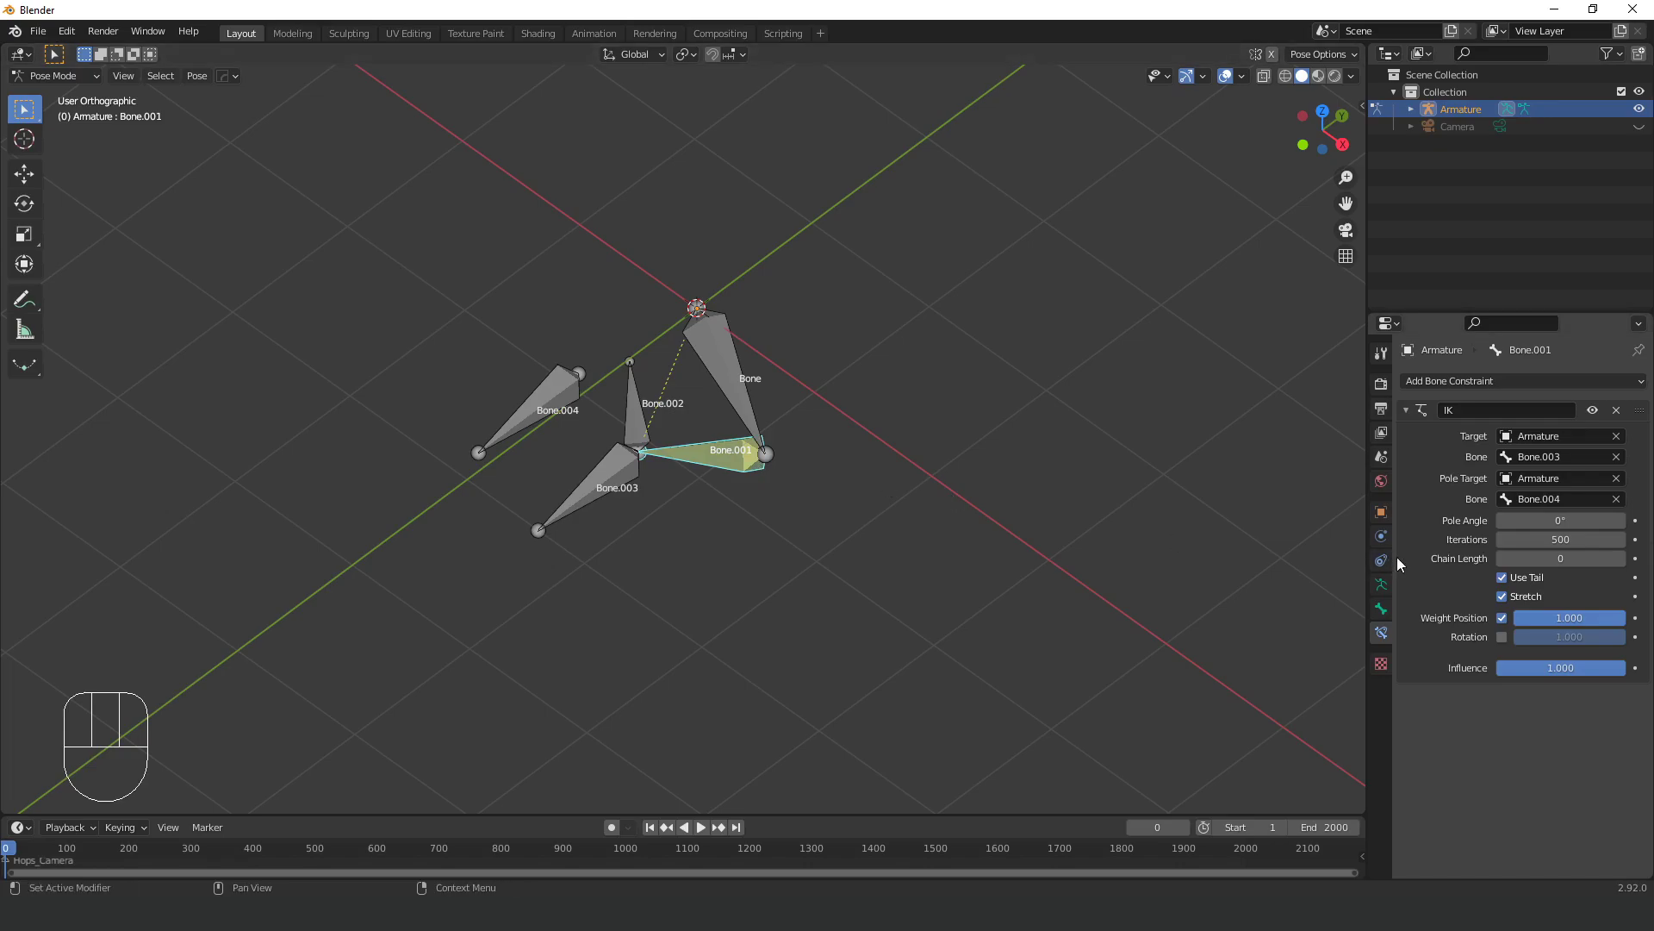
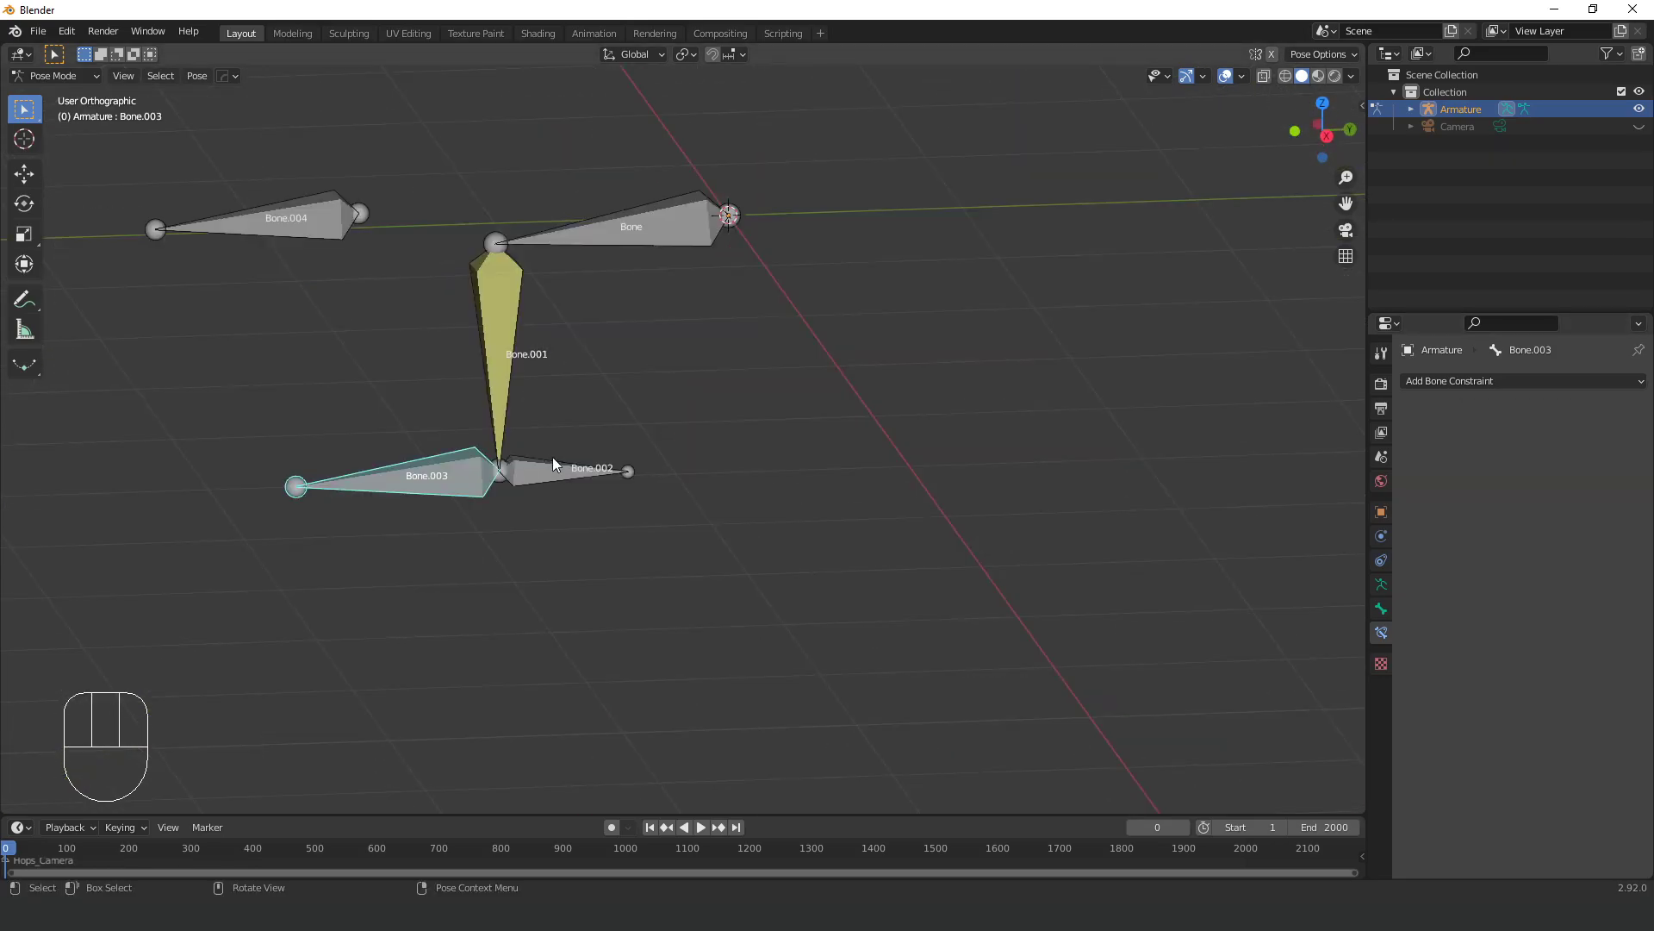
middle_click(554, 464)
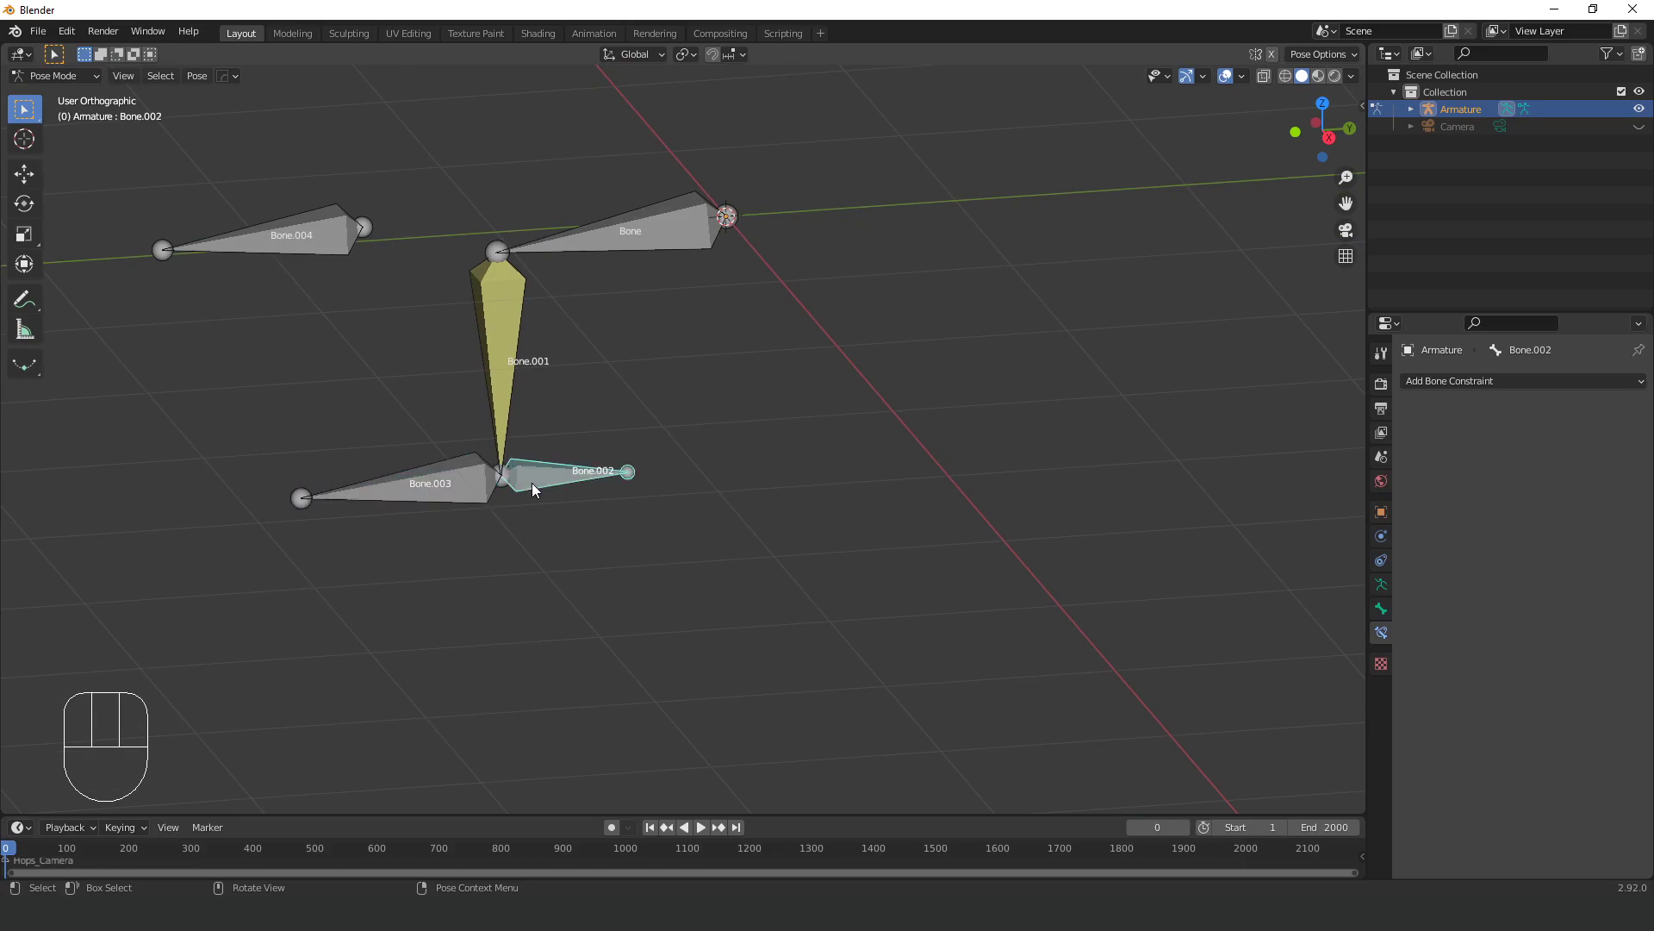
middle_click(501, 496)
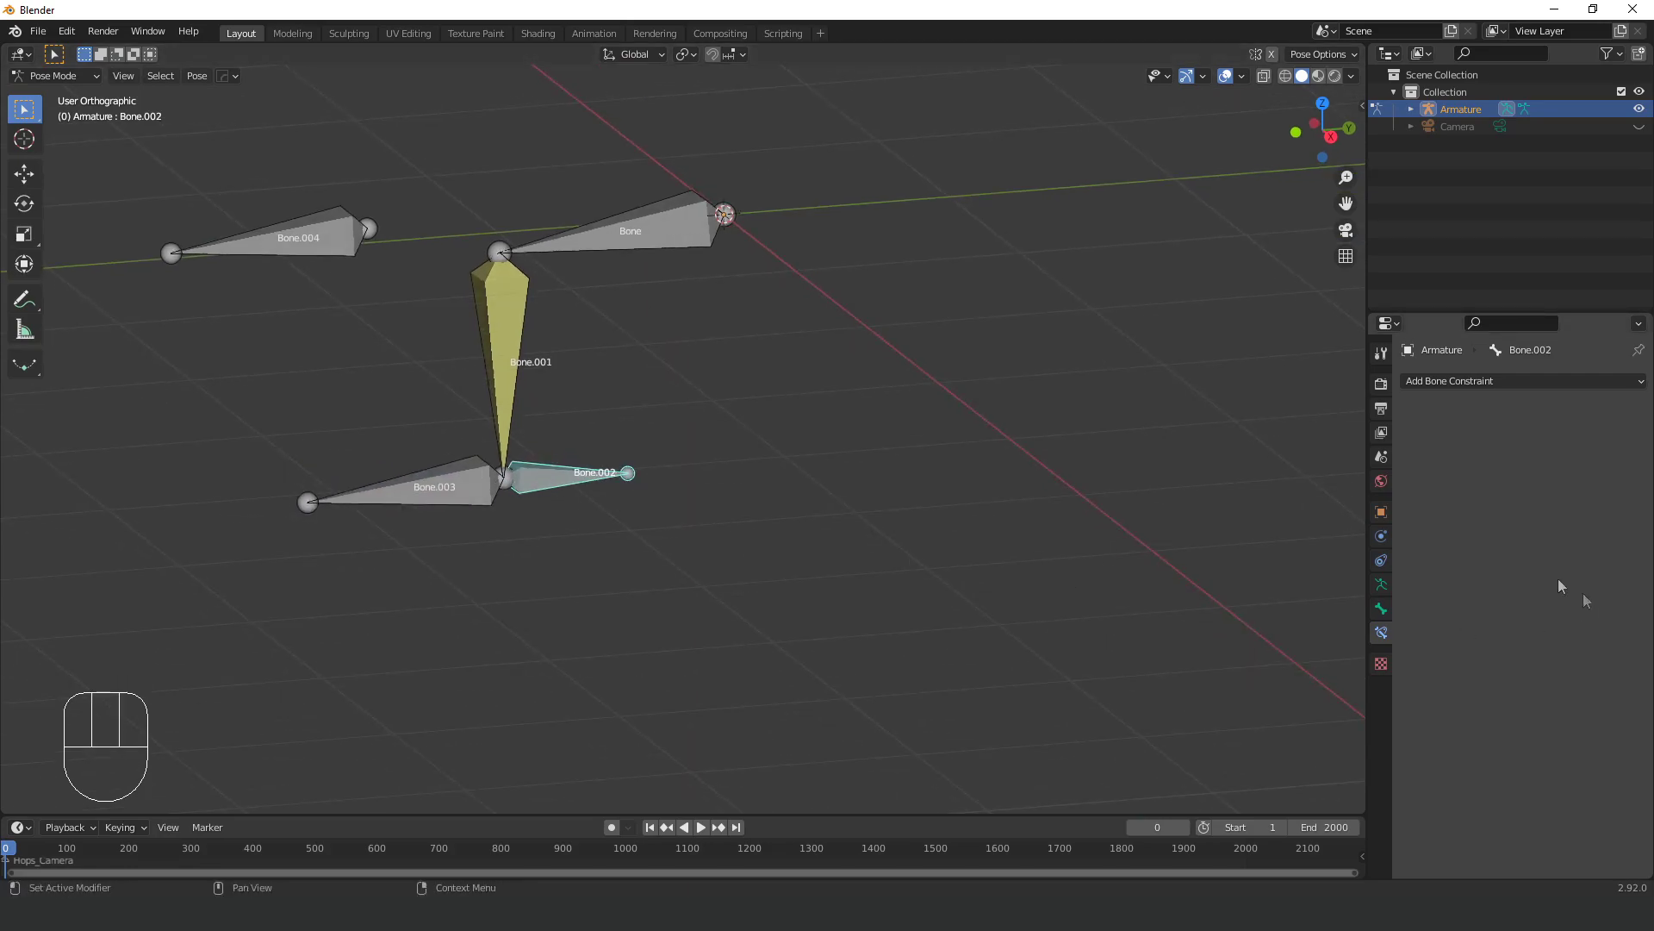
From the Right view, drag Bone.003 so the thigh and shin bend at the knee.
click(1390, 615)
key(ctrl+z)
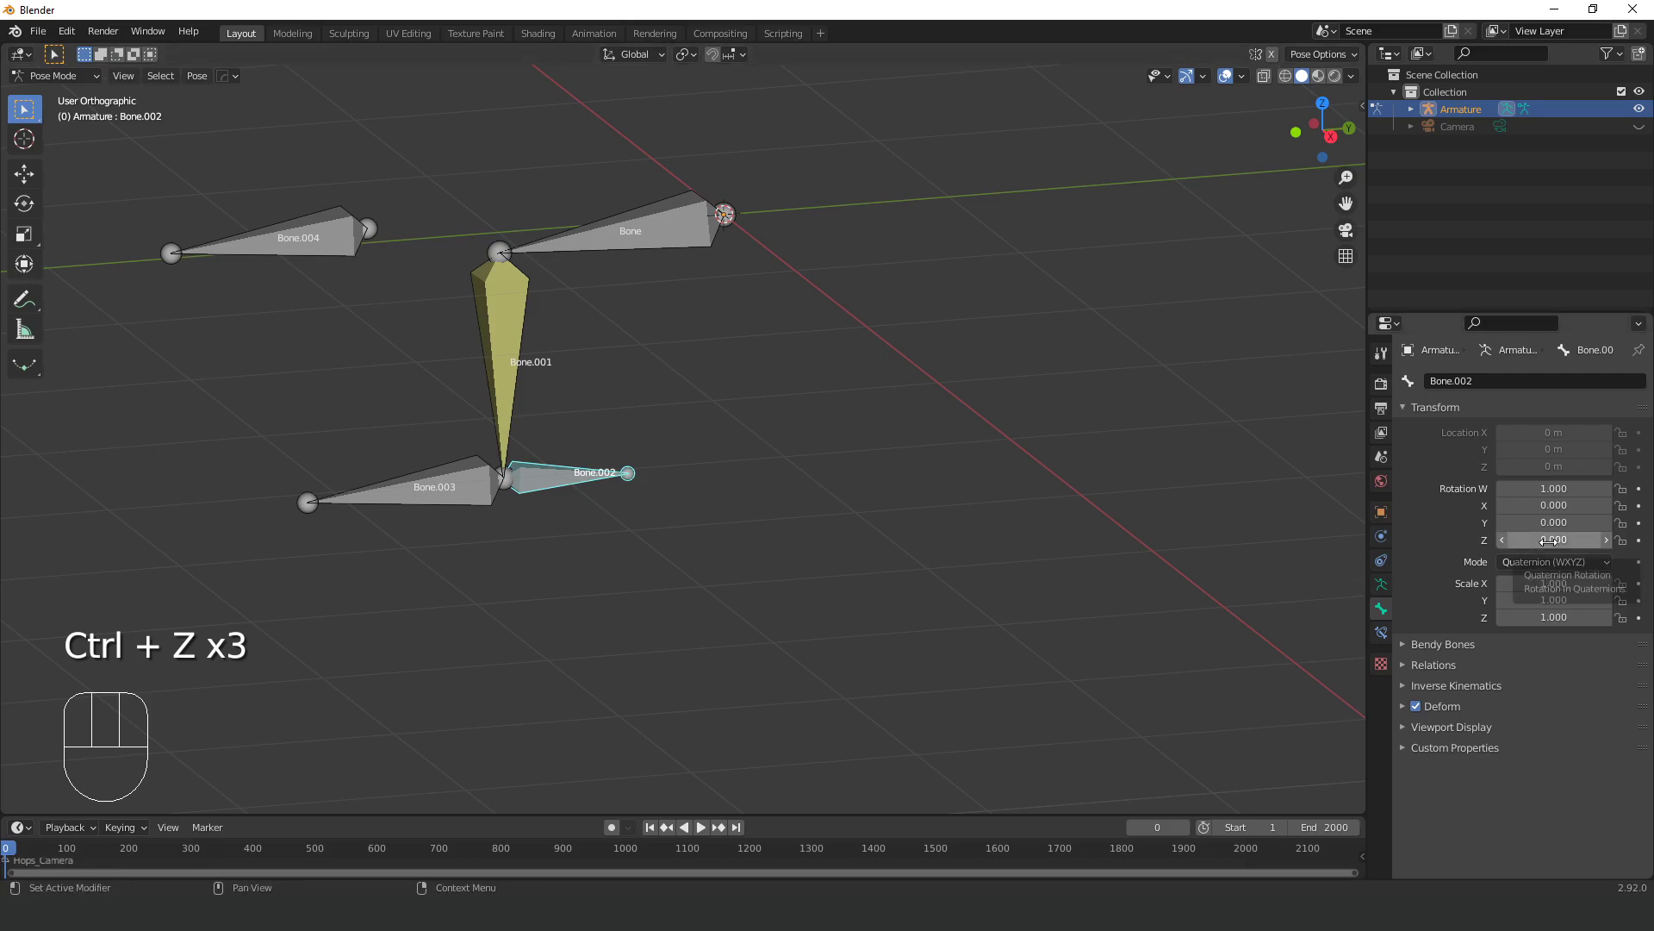
drag(831, 680, 708, 564)
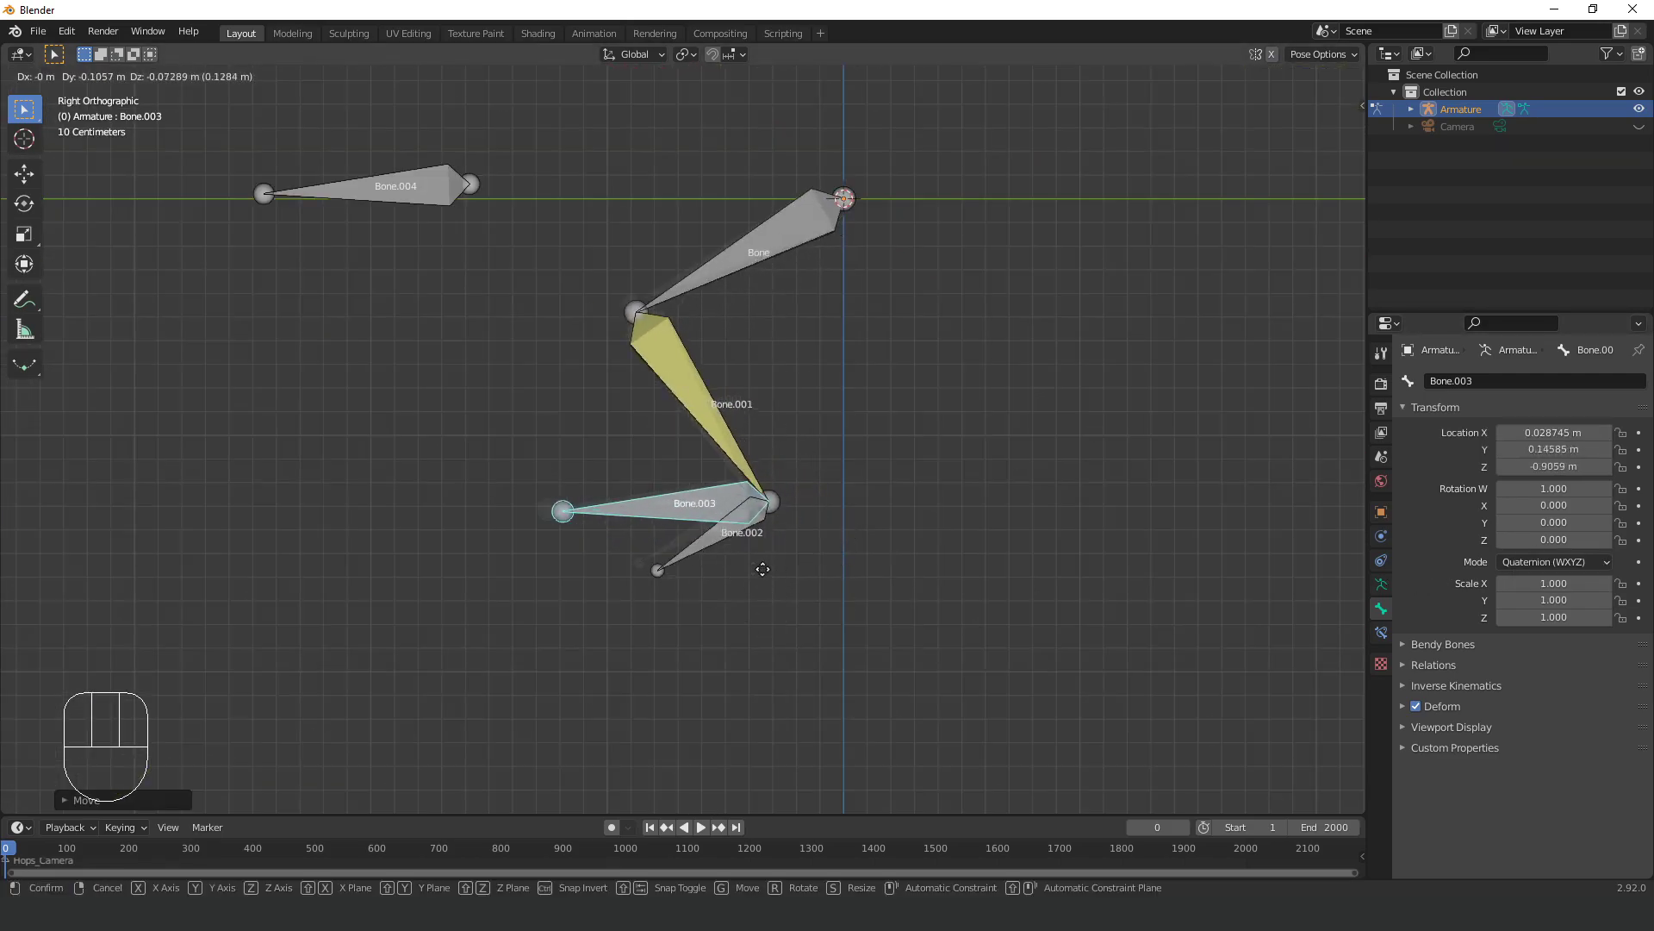